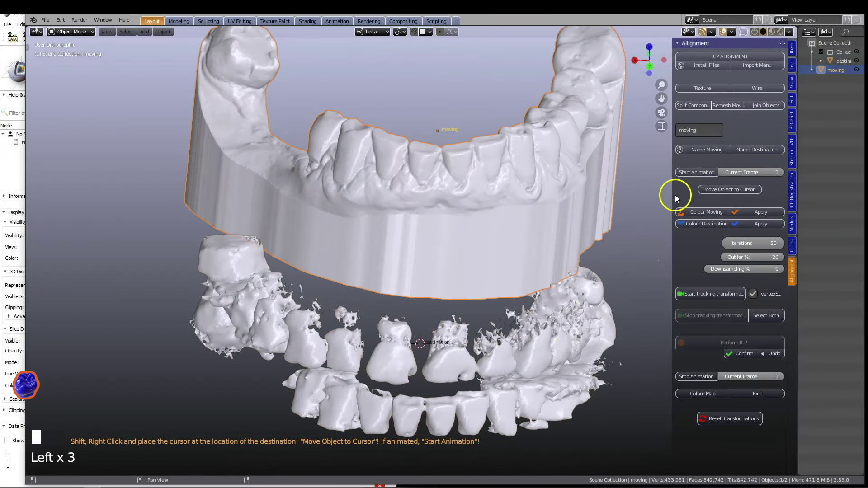
Circle-select the matching tooth-crown regions on both dental scans in Edit Mode.
click(696, 216)
key(c)
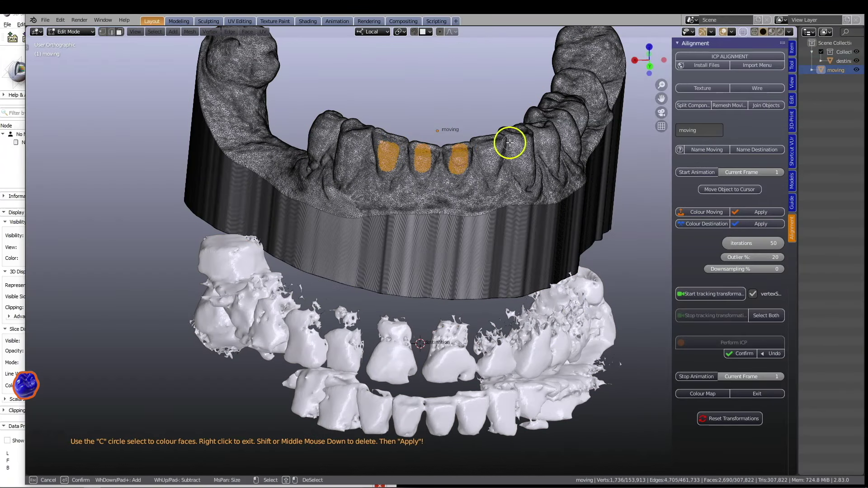
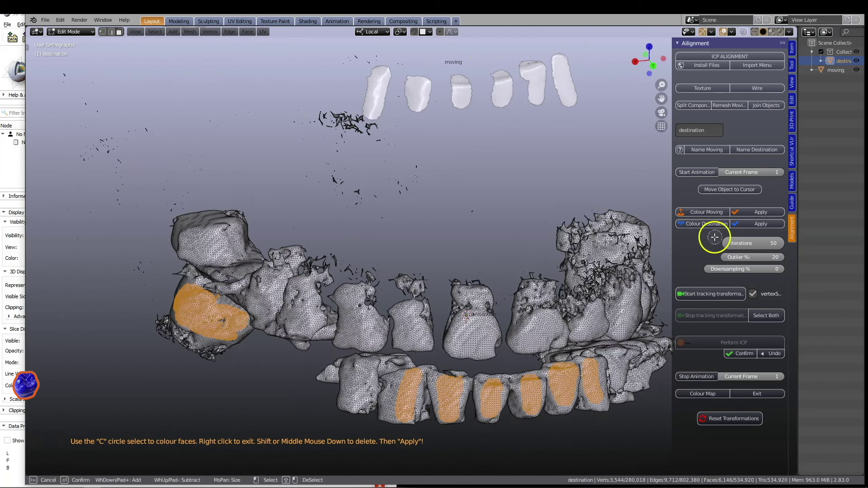
click(767, 227)
scroll(down, 3)
middle_click(517, 248)
Grab the moving scan and drag it roughly onto the destination scan before ICP.
key(g)
drag(402, 291, 415, 195)
key(g)
drag(471, 318, 489, 282)
key(g)
middle_click(506, 289)
scroll(up, 3)
middle_click(514, 301)
drag(770, 318, 599, 348)
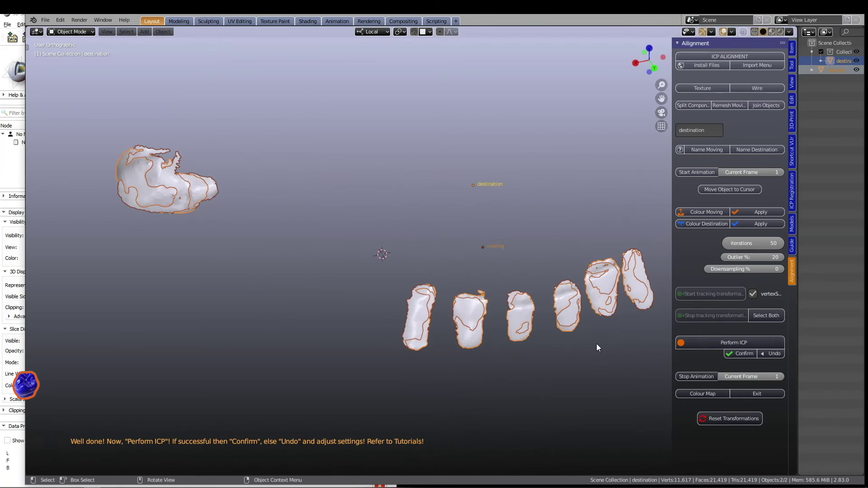
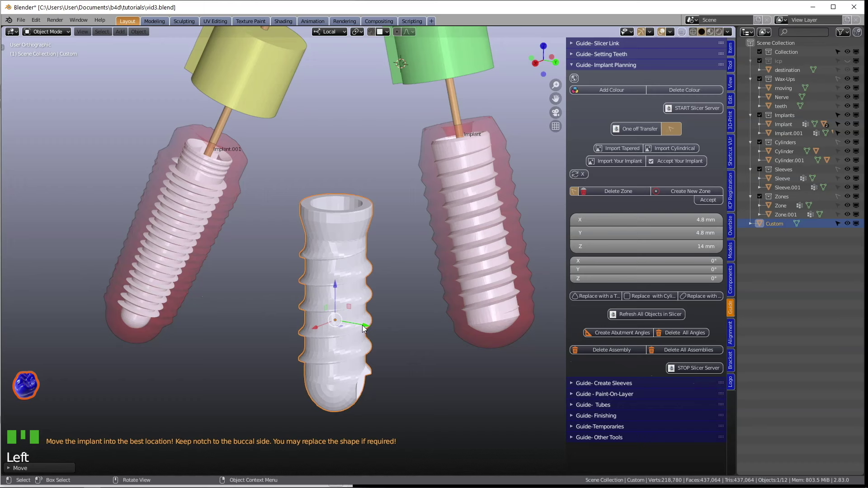
Import a third custom implant with its cylinder, sleeve and zone, viewing the arch from above.
click(684, 165)
scroll(down, 3)
scroll(down, 3)
middle_click(390, 338)
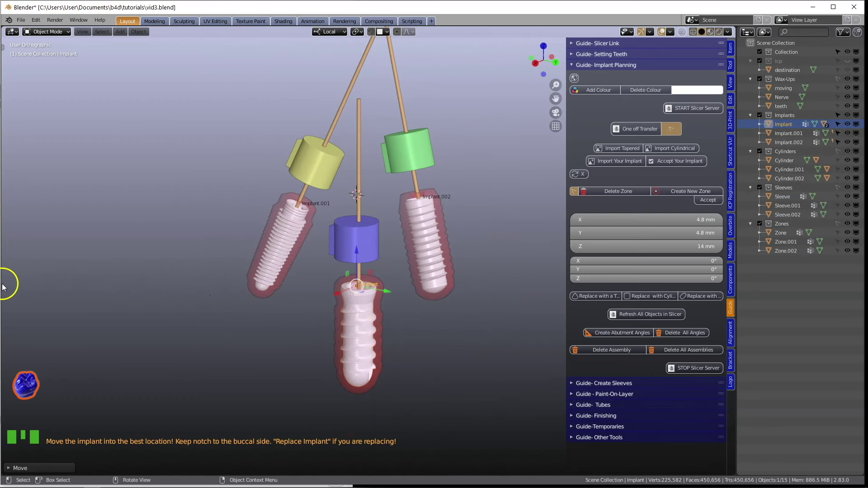
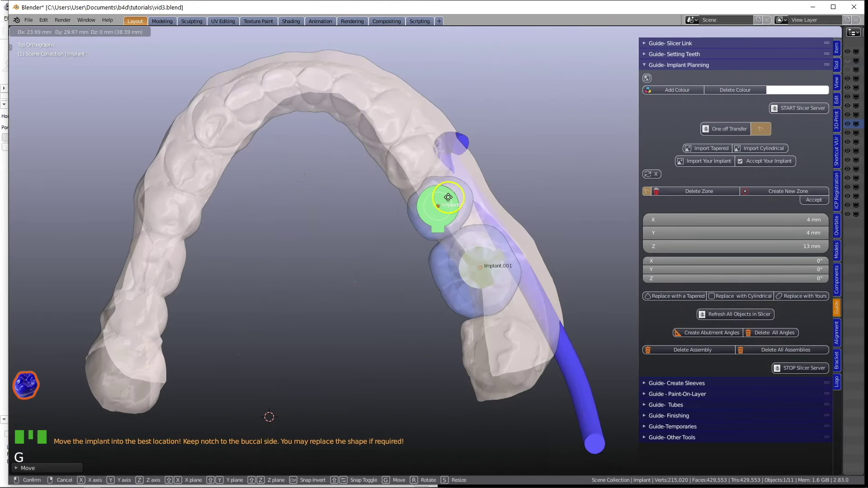
Rotate the implant about 130 degrees, then start lowering it along its local Z axis.
key(r)
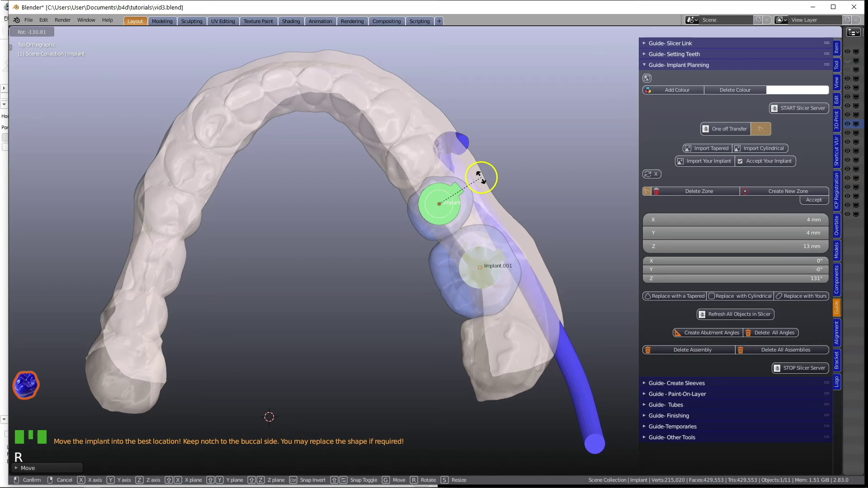
scroll(up, 3)
drag(454, 213, 393, 304)
scroll(down, 3)
drag(491, 372, 363, 315)
scroll(down, 3)
drag(428, 317, 432, 204)
key(g)
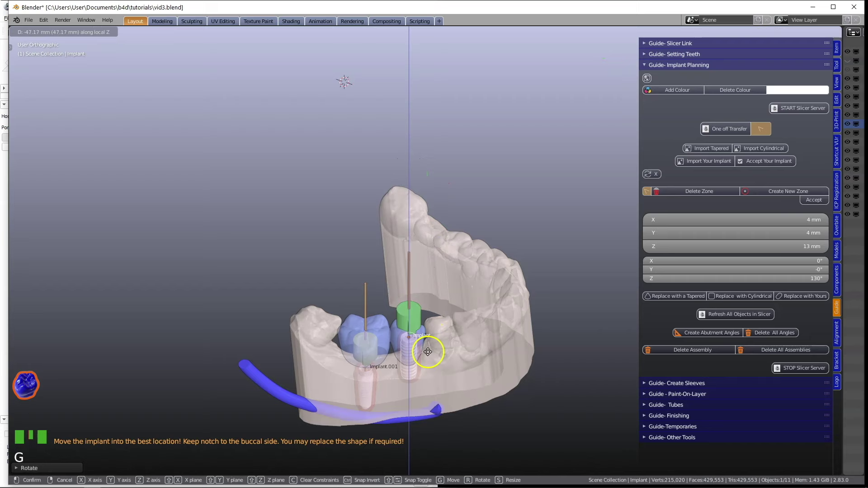
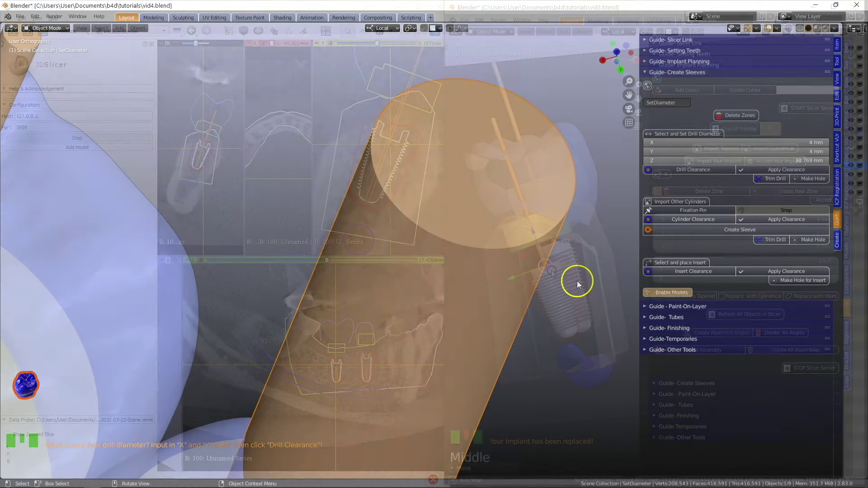
Select the SolidSleeve and scale it, constraining the resize to its height.
click(689, 173)
scroll(up, 3)
middle_click(546, 226)
scroll(down, 3)
drag(547, 271, 414, 322)
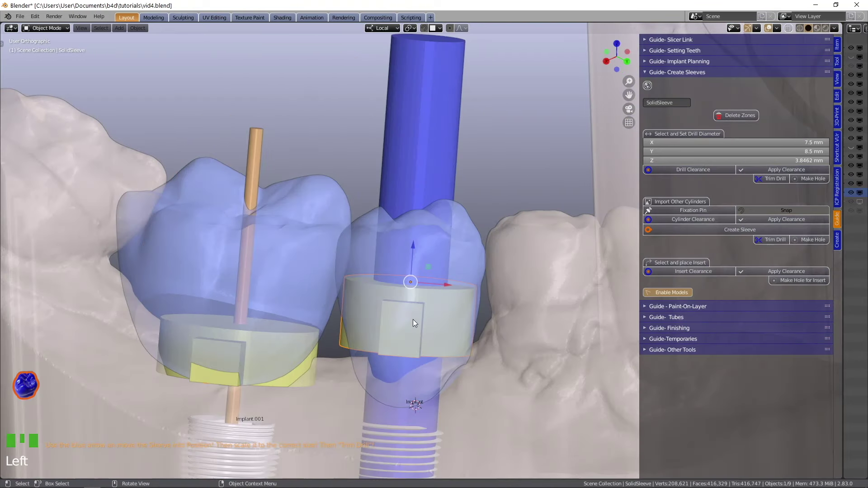
click(416, 269)
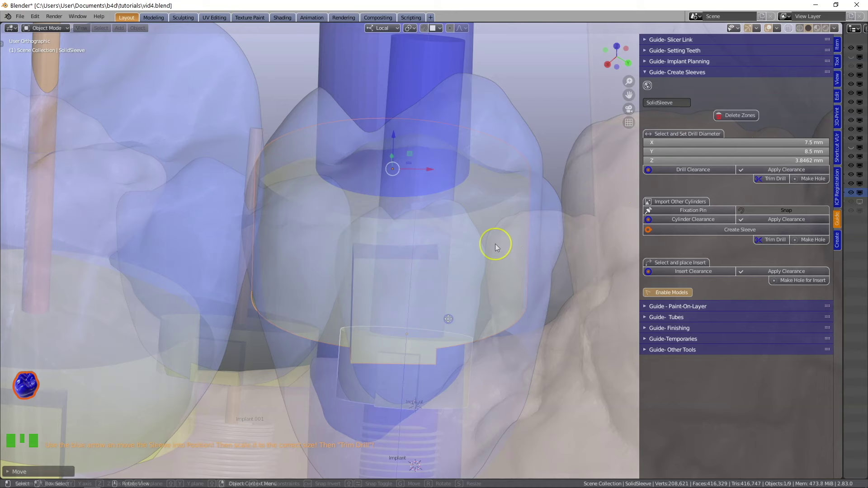
key(s)
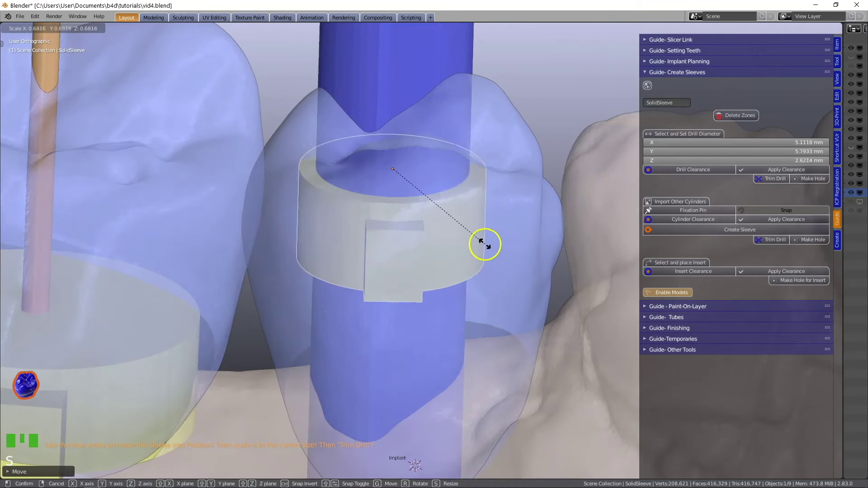
scroll(down, 3)
key(s)
key(s)
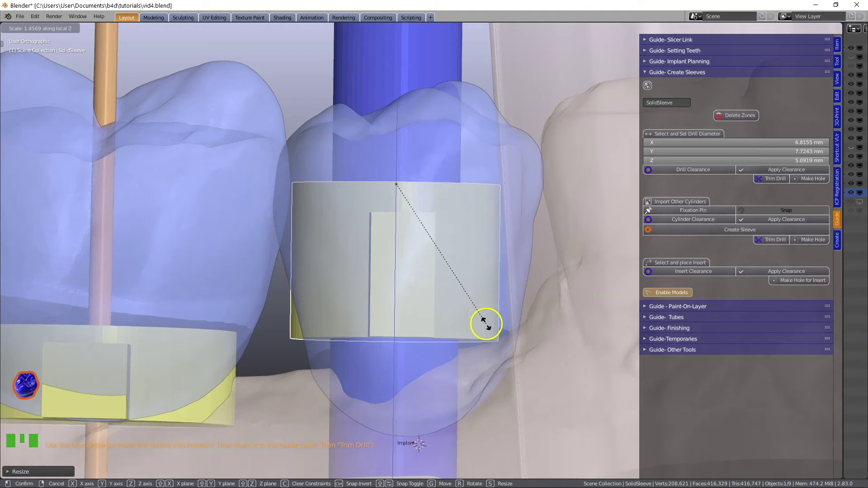
click(485, 324)
drag(390, 185, 392, 198)
Scale the HoleCutter and hide the Hole_Cutters collection in the outliner.
key(s)
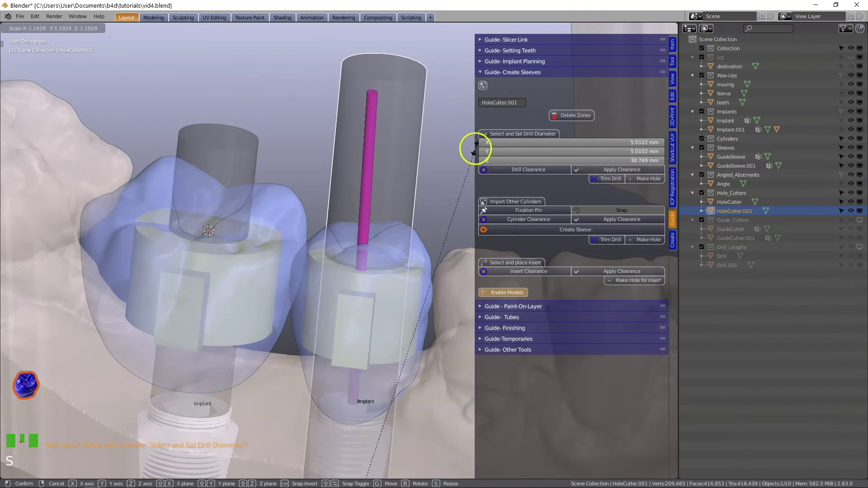
scroll(down, 3)
click(863, 197)
click(864, 224)
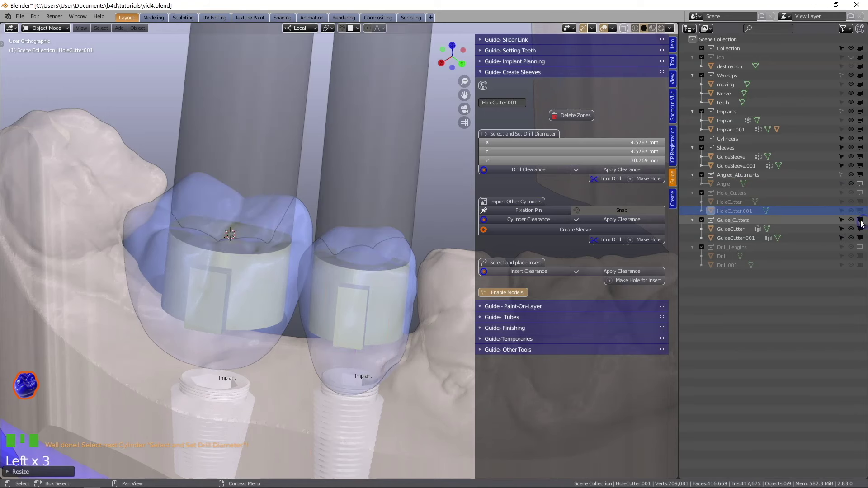
Snap a Fixation Pin between the two implants and tilt and size it into place.
scroll(down, 3)
drag(365, 225, 320, 232)
scroll(up, 3)
click(359, 184)
drag(405, 217, 397, 244)
key(s)
click(445, 219)
right_click(445, 219)
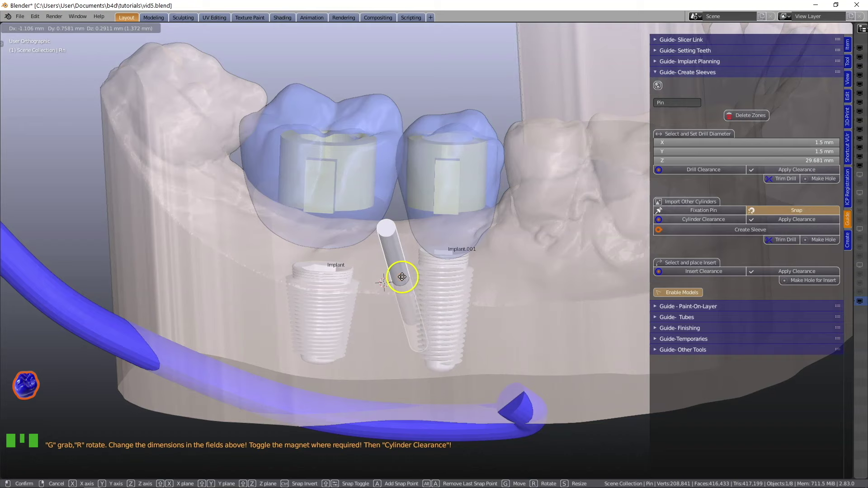
click(390, 276)
right_click(389, 276)
drag(389, 276, 391, 284)
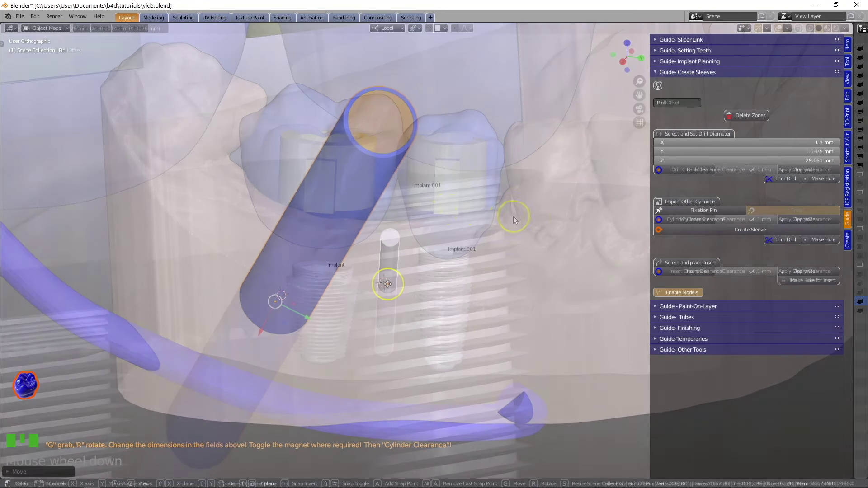
Bring up the Components library and load a guide sleeve object.
scroll(down, 3)
drag(747, 218, 517, 223)
scroll(down, 3)
drag(482, 251, 455, 170)
click(455, 170)
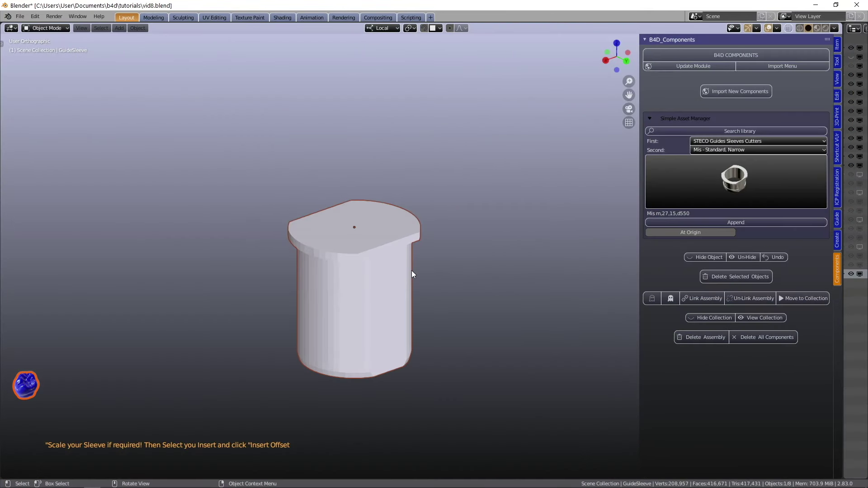
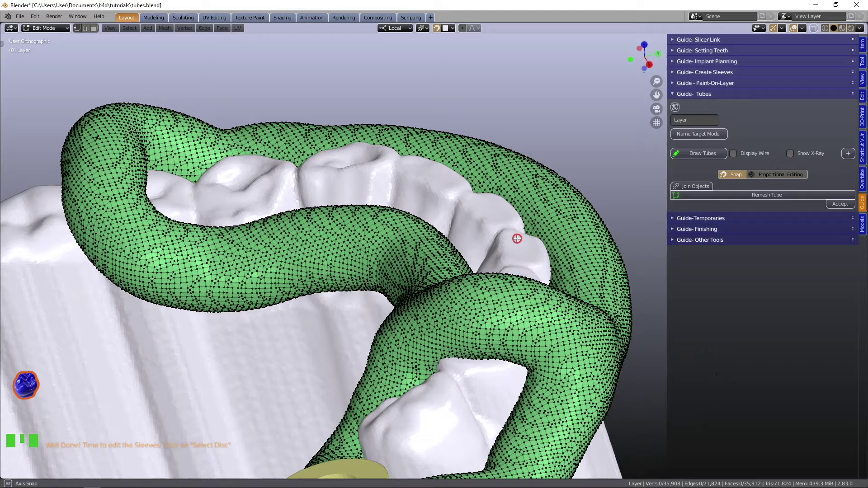
Zoom in on the thin tube being drawn from the sleeves across the guide layer.
scroll(up, 3)
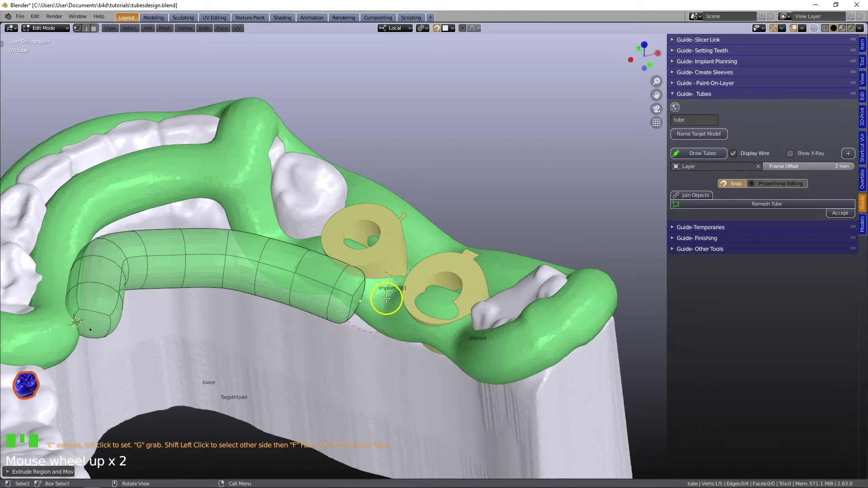
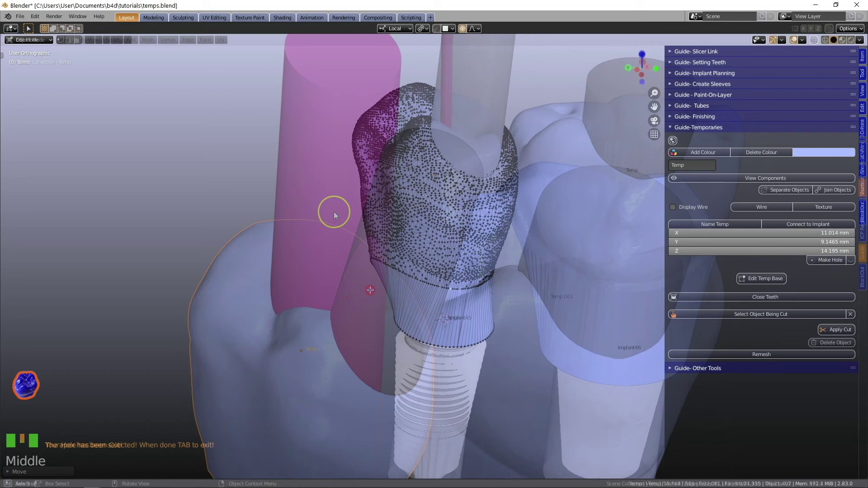
Hide the cut-away pieces of each temporary crown to reveal the screw-access holes.
click(336, 175)
key(h)
click(386, 206)
key(h)
Inspect the trimmed crowns over both implants, undoing a stray drag.
scroll(down, 3)
drag(356, 282, 337, 327)
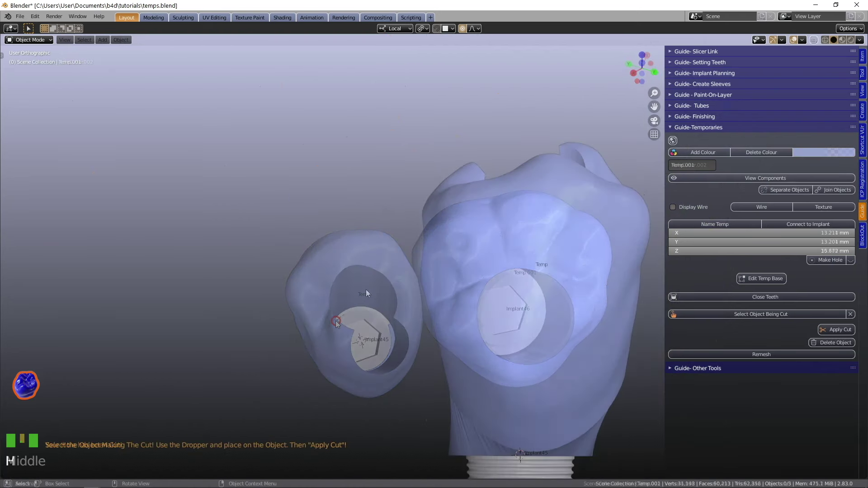
drag(383, 297, 386, 300)
key(ctrl+z)
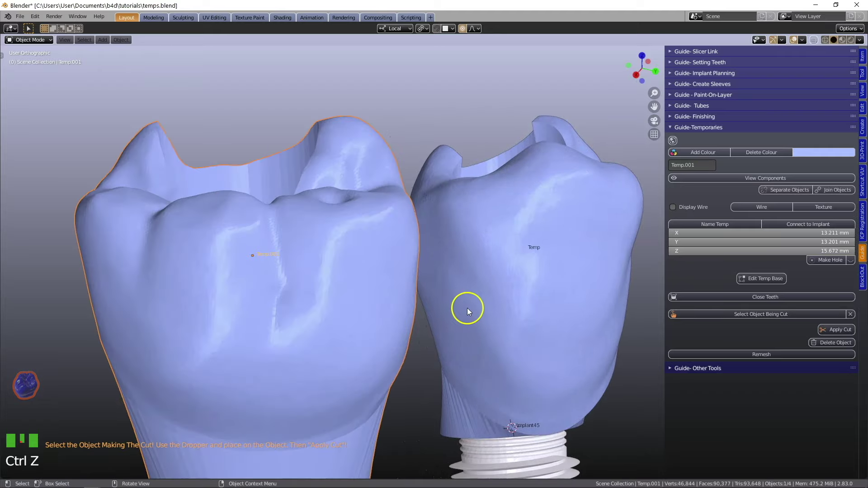